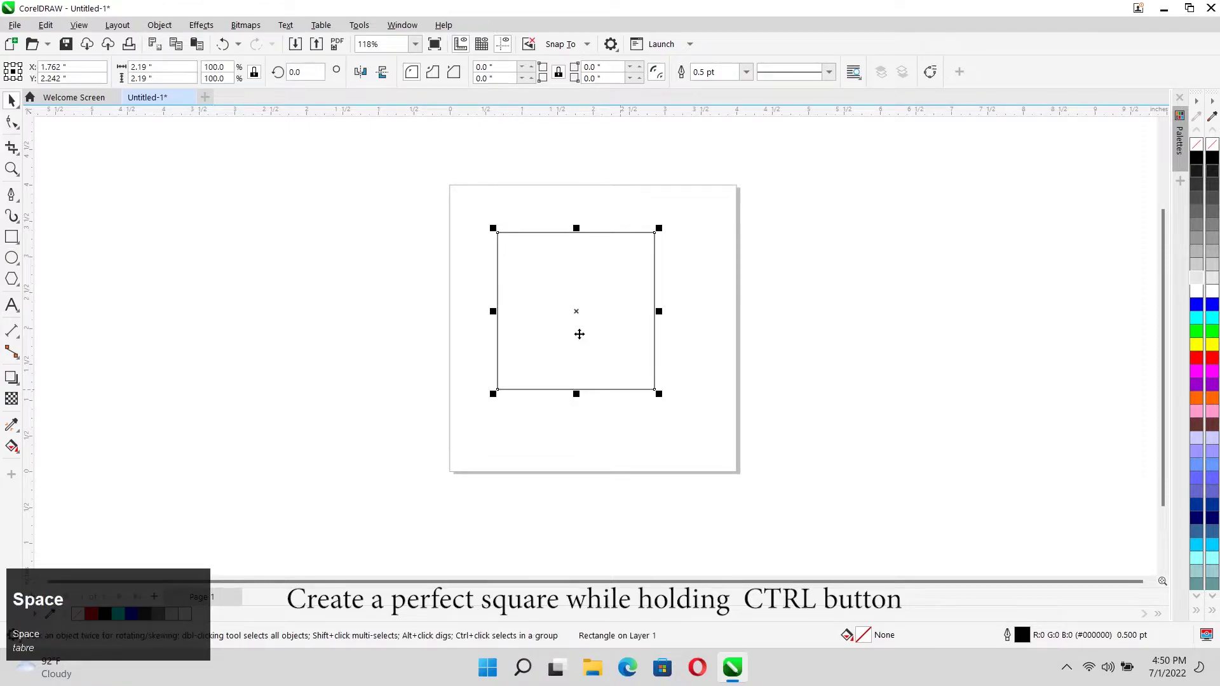
Set the selected square's outline width to 16 pt black
scroll("up", 3)
left_click(746, 76)
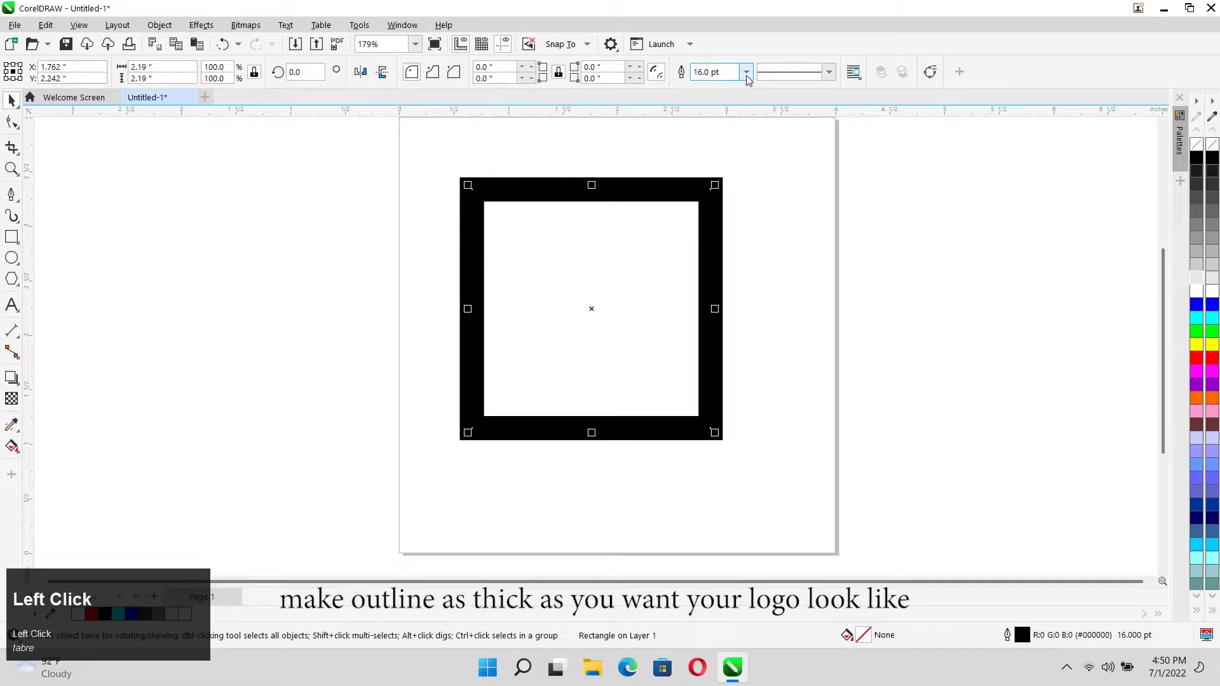
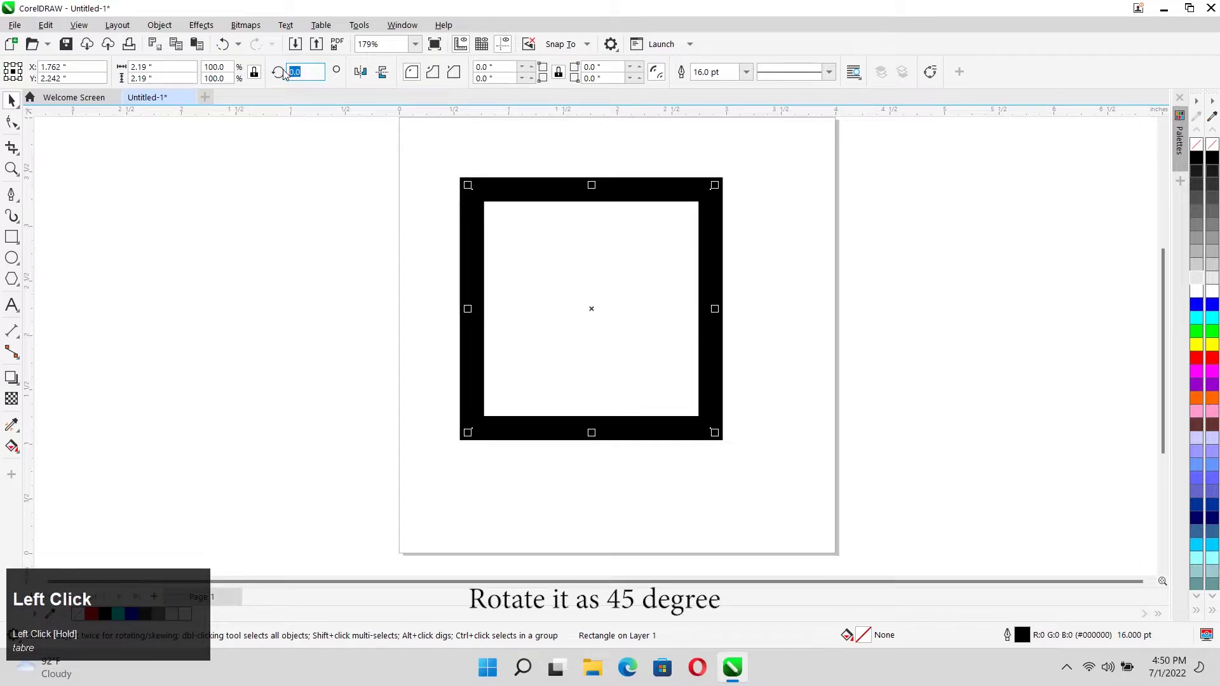
Rotate the square 45° into a diamond and convert its thick outline to a filled object
type("45")
key("Return")
scroll("down", 3)
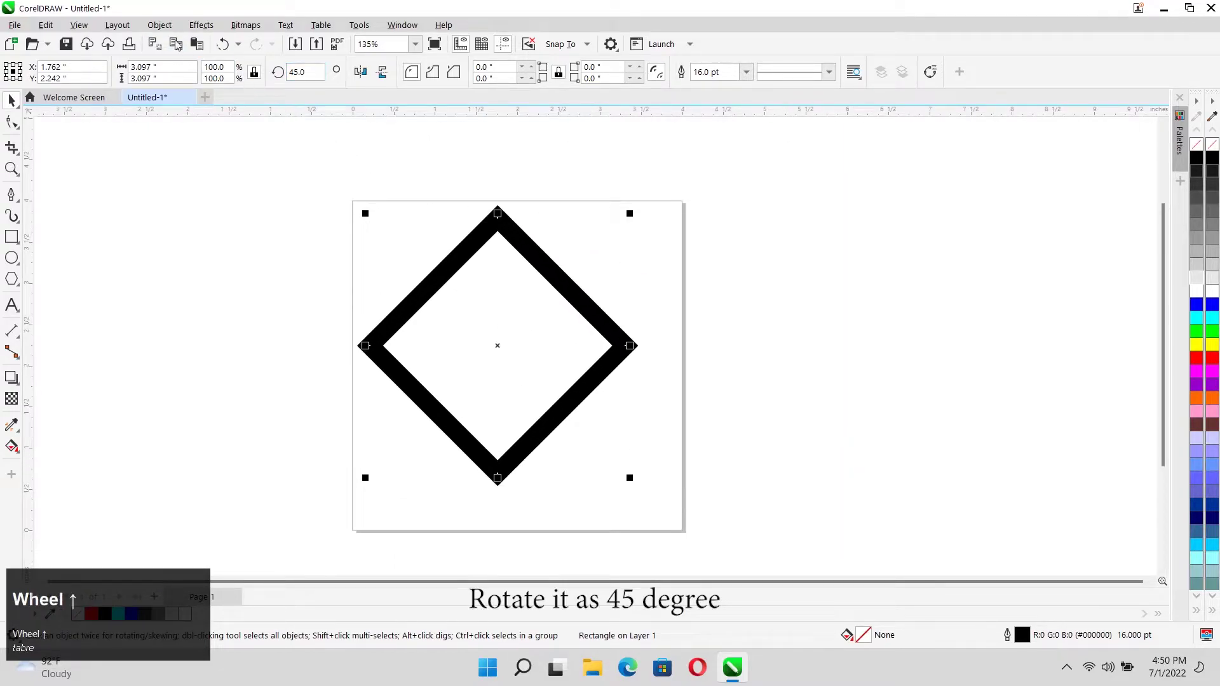
left_click(168, 30)
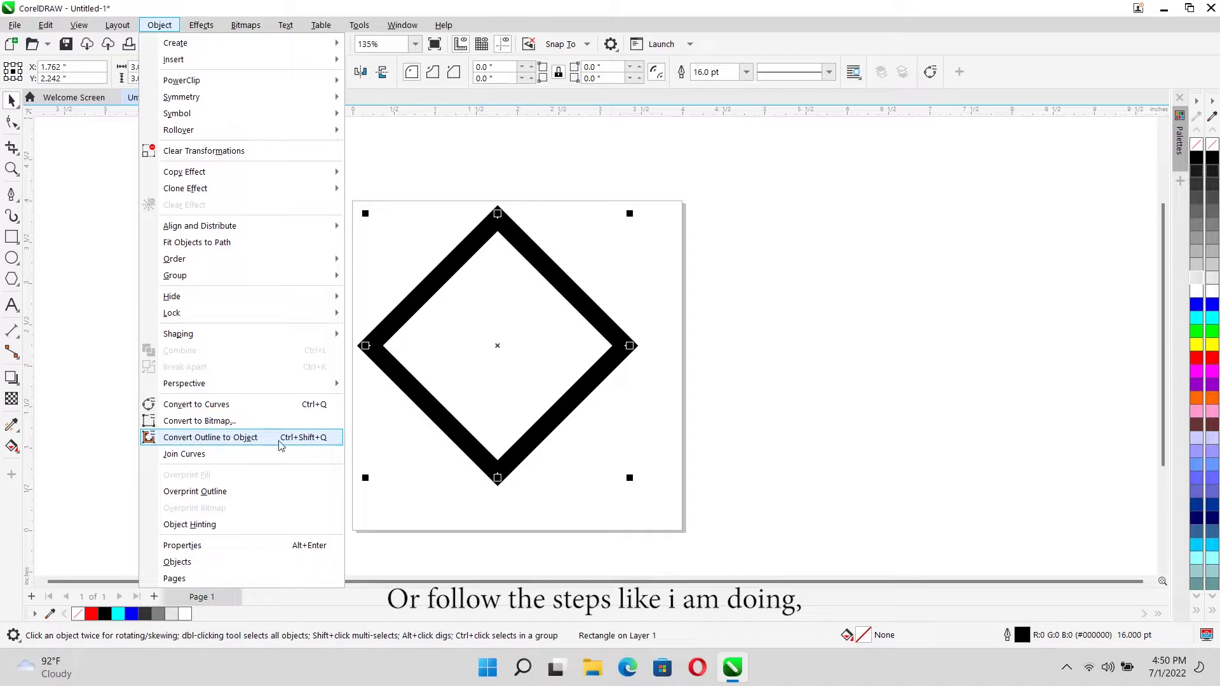
double_click(284, 441)
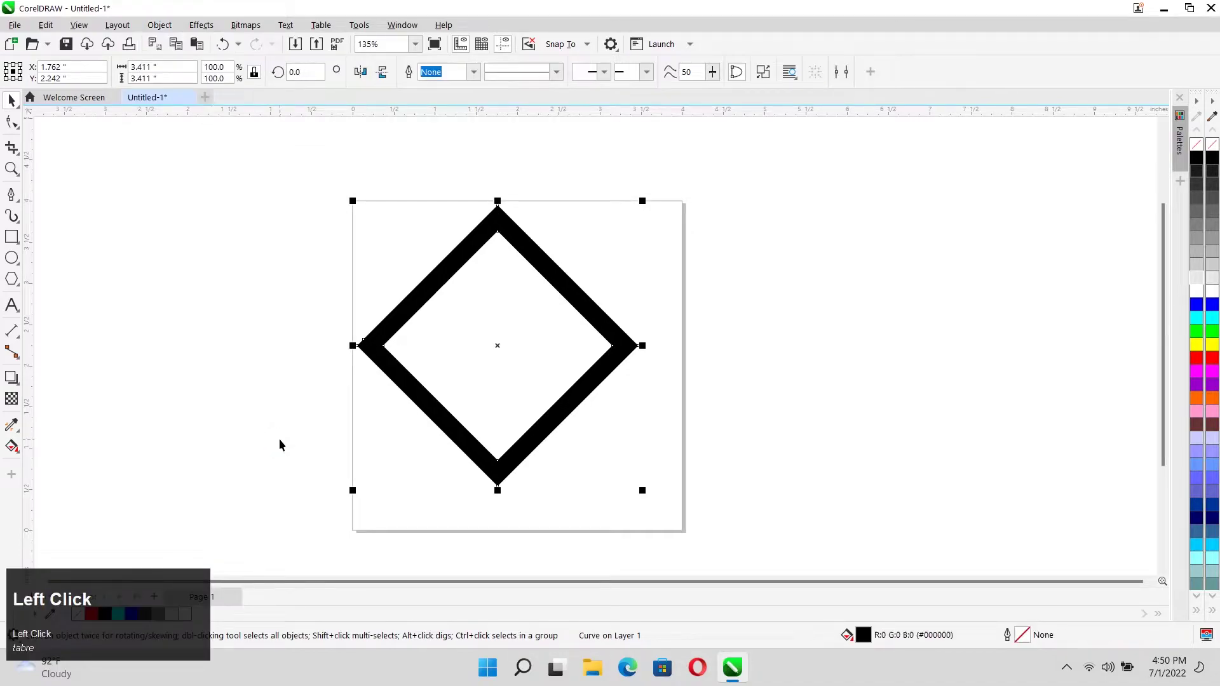
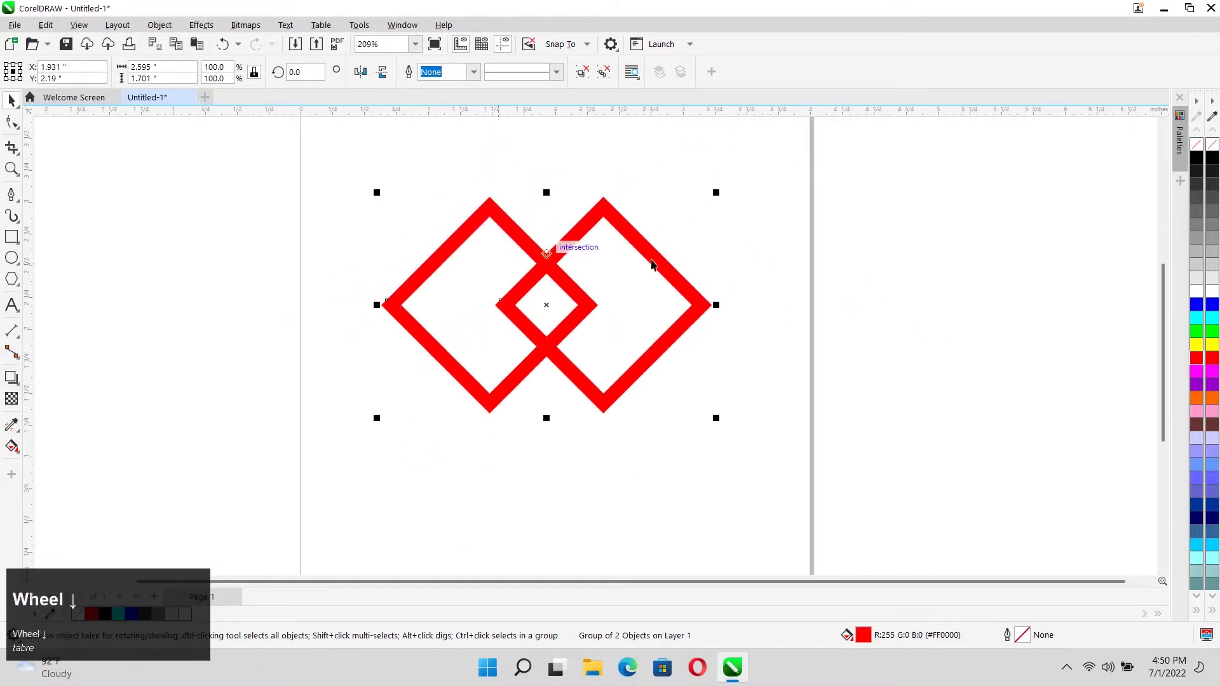
Duplicate the diamond into an overlapping pair, fill both red and group them
left_click(807, 256)
scroll("up", 3)
left_click(571, 283)
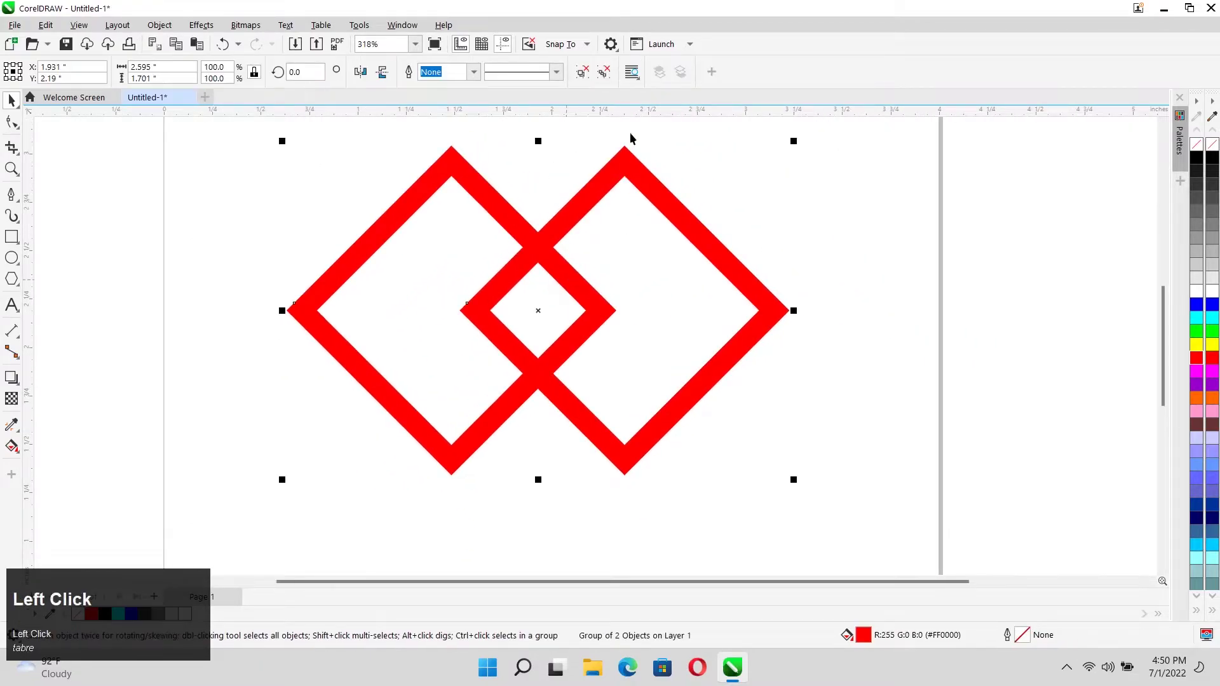
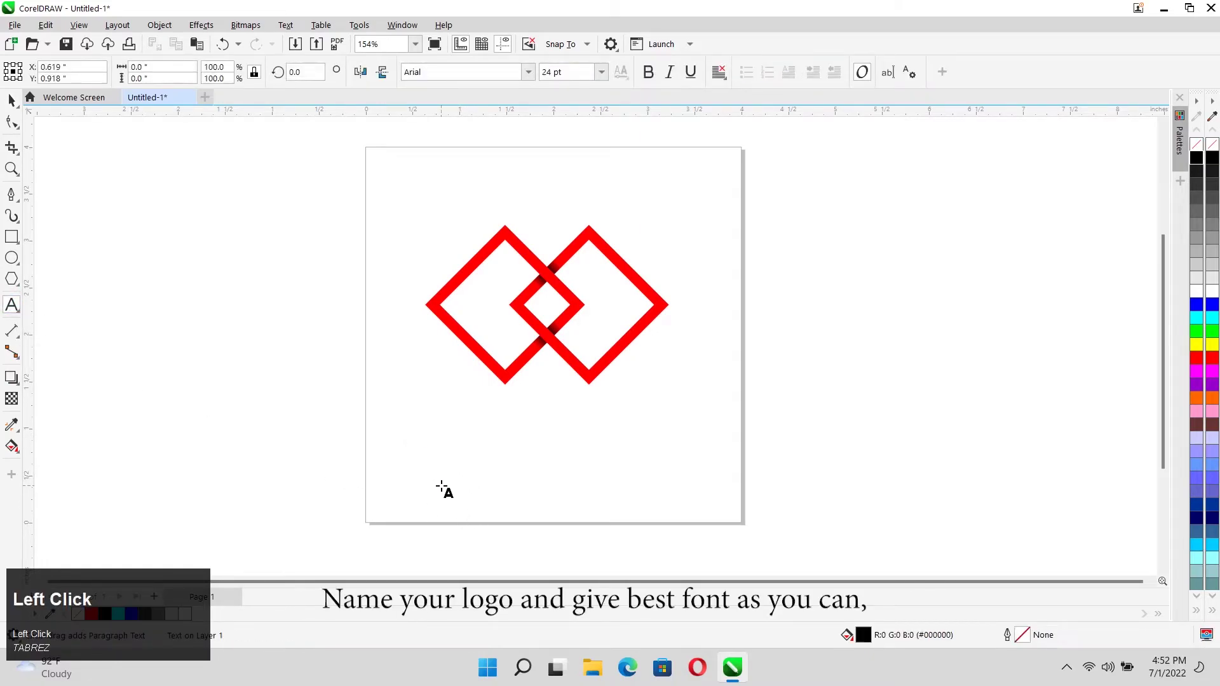
Enter the caption LOGO DESIGN below the diamonds and select it as an object
key("Caps_Lock")
key("space")
key("ctrl+space")
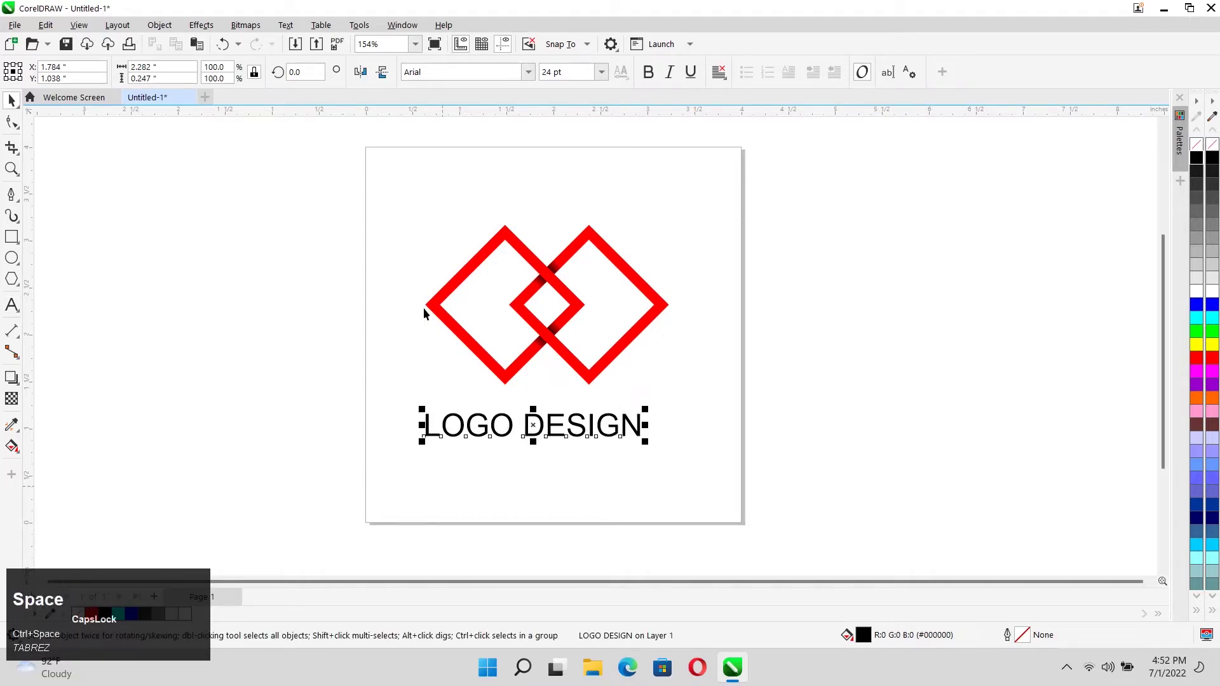
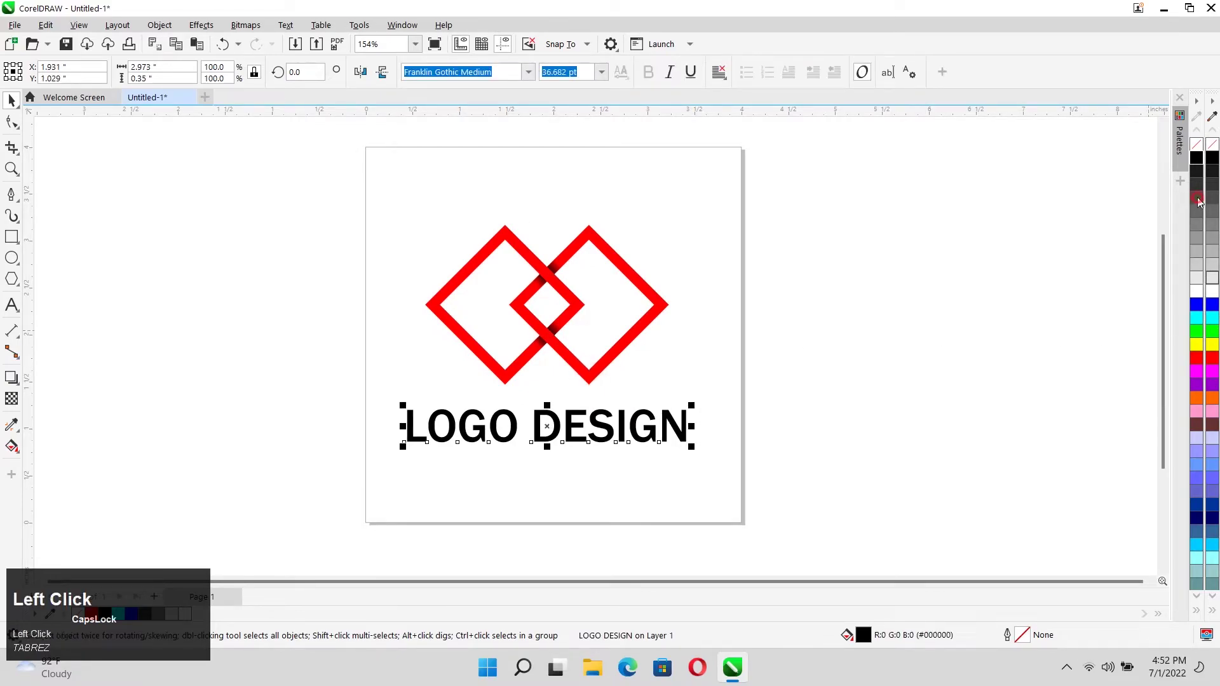
Restyle LOGO DESIGN larger in Franklin Gothic Medium, dark grey, and begin editing its letters
scroll("up", 3)
left_click(461, 400)
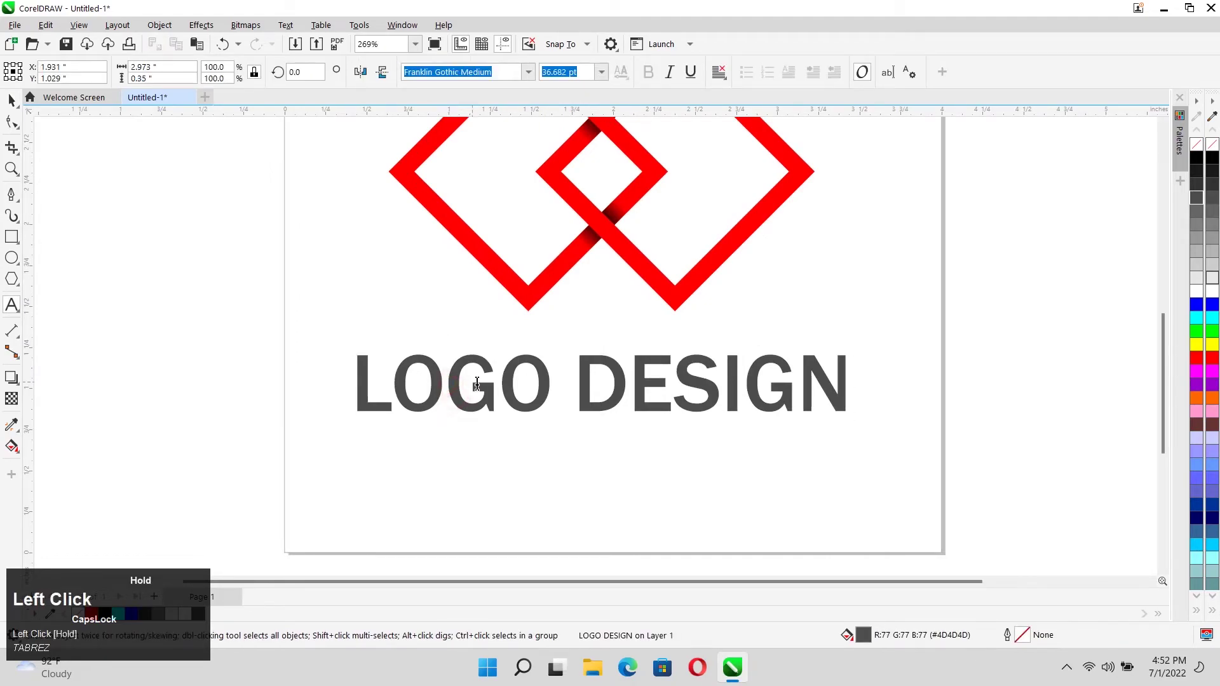
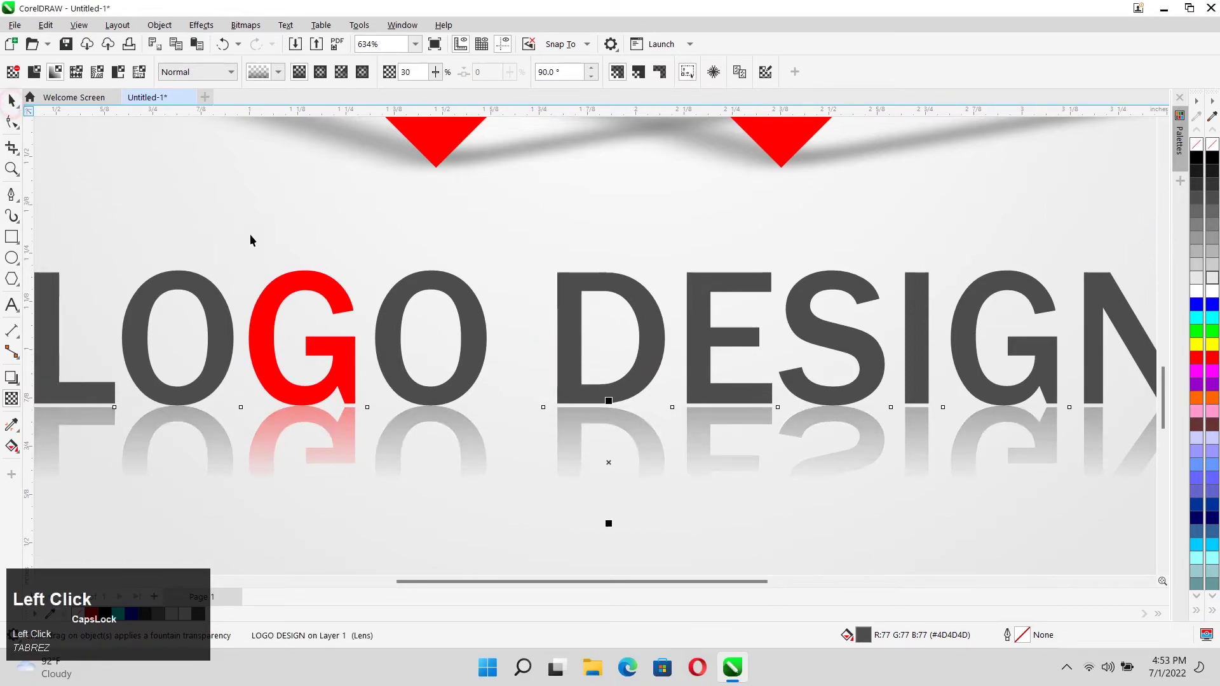
Marquee-select all logo parts, group them with Ctrl+G and show full-screen preview with F9
scroll("down", 3)
left_click(853, 359)
scroll("down", 3)
left_click_drag(371, 159, 775, 477)
key("ctrl+g")
key("shift+F2")
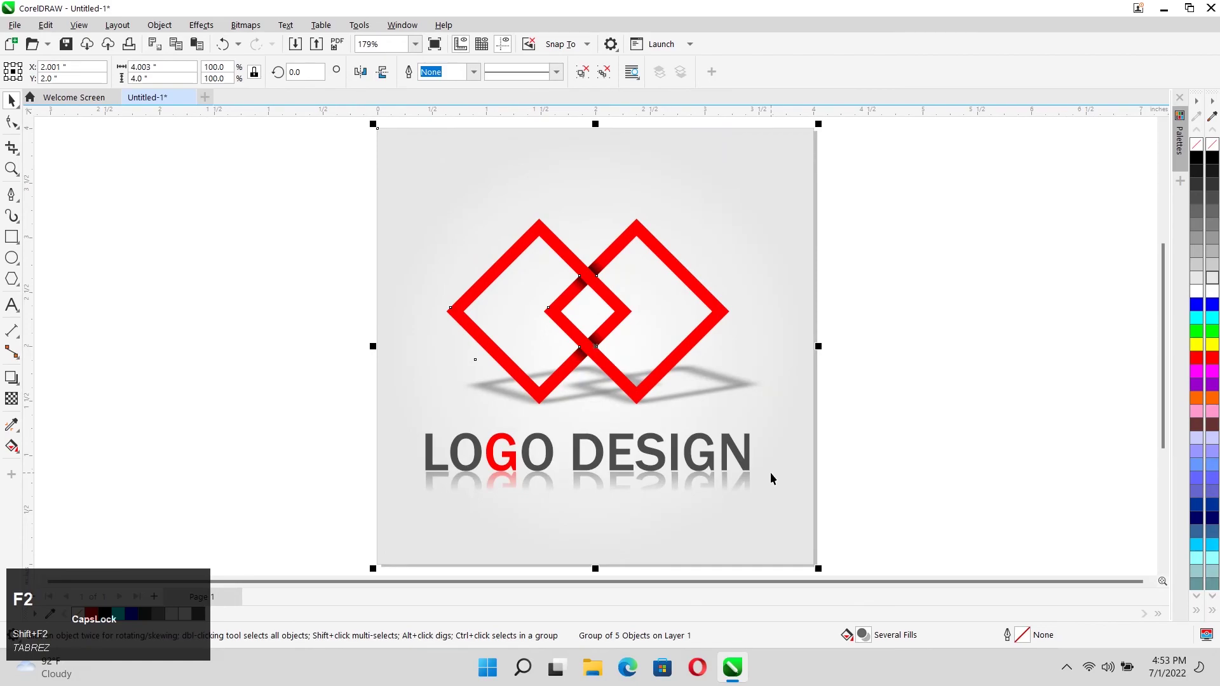
key("F9")
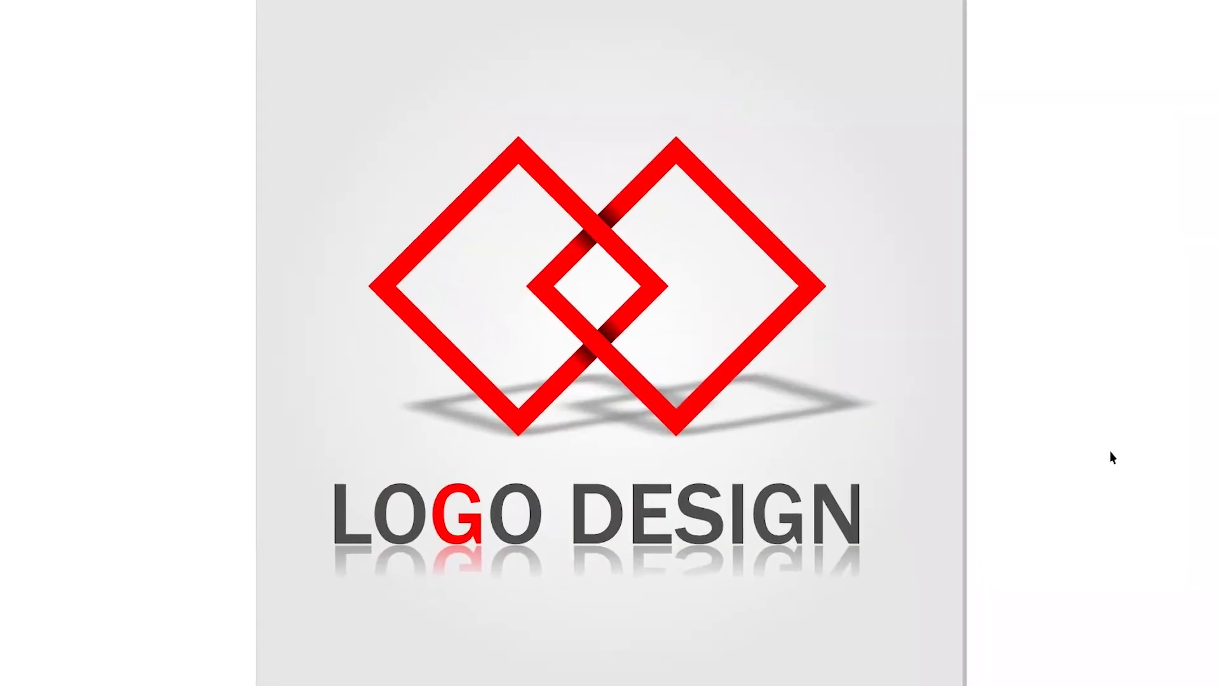